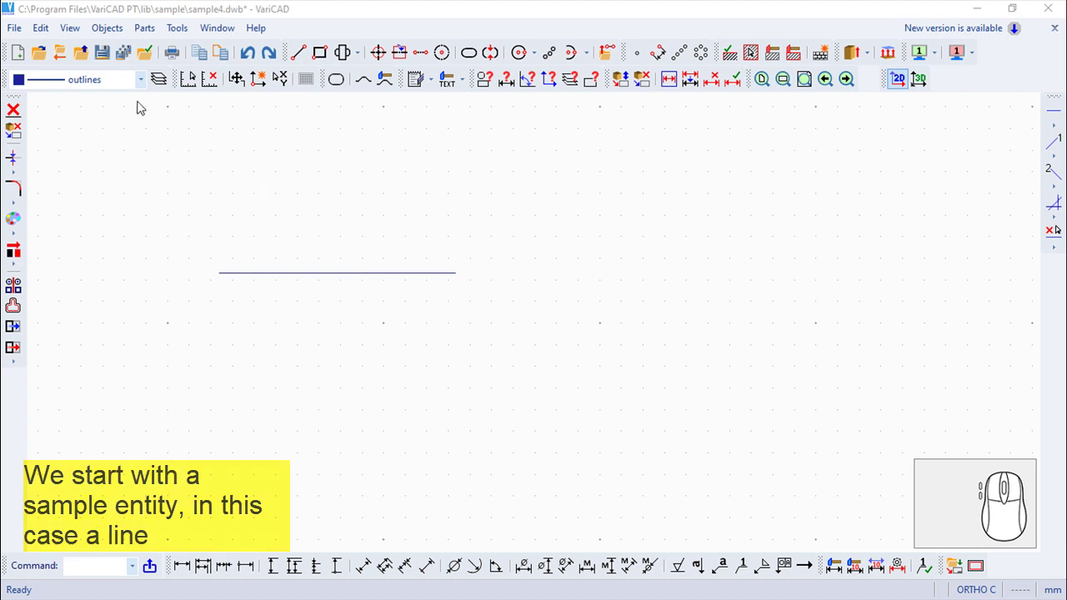
# Reach the Edit Object Geometry commands, including Divide by Point, from the Edit menu
pyautogui.click(47, 27)
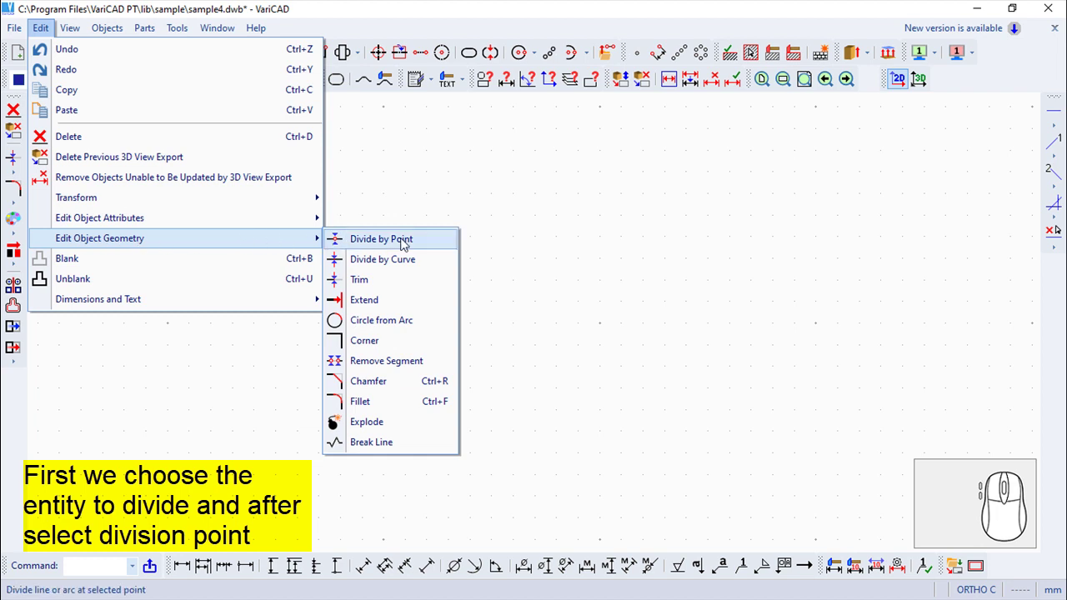
# Split the horizontal line into two segments at the chosen point and end the command
pyautogui.click(406, 240)
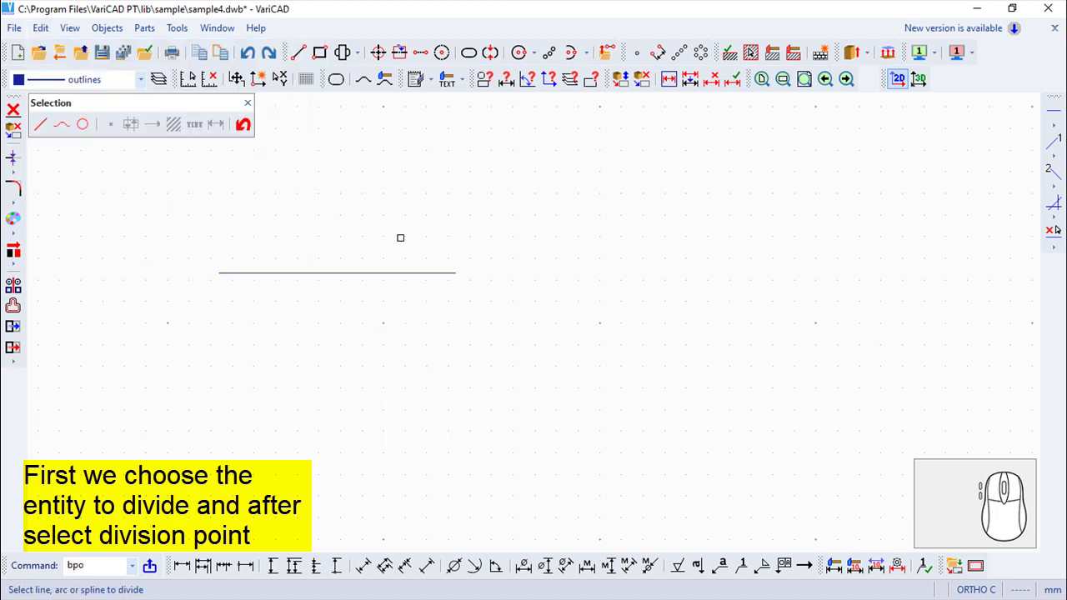
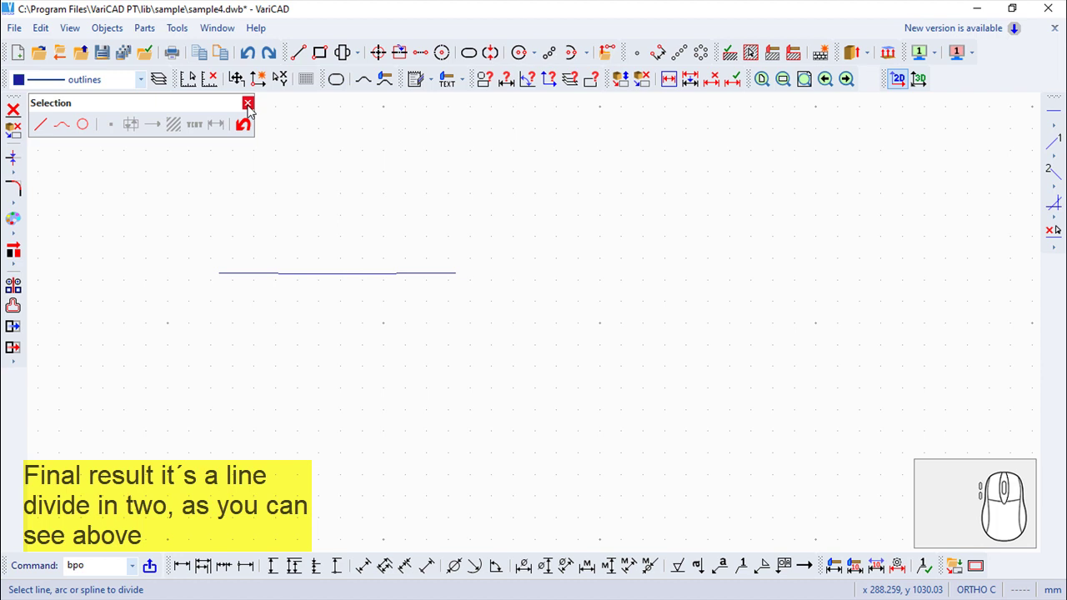
pyautogui.click(251, 103)
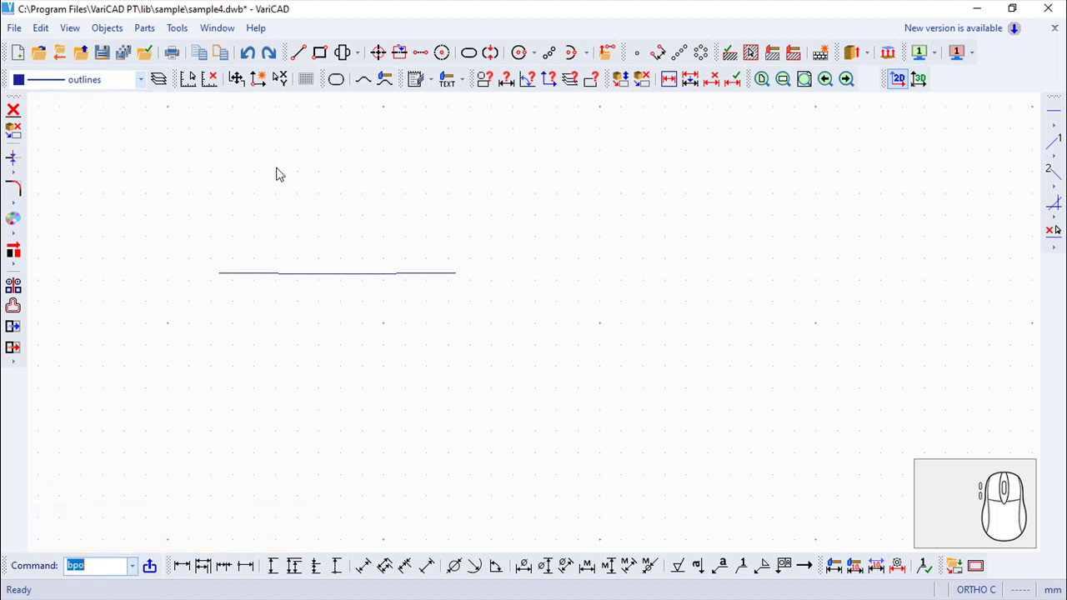